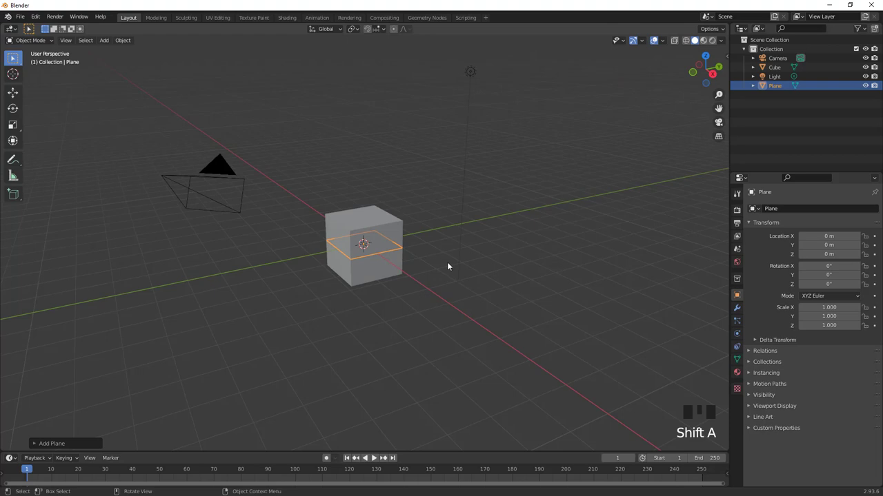
Scale the new plane into a wide floor and raise the cube to sit on it.
{"action": "key", "text": "s"}
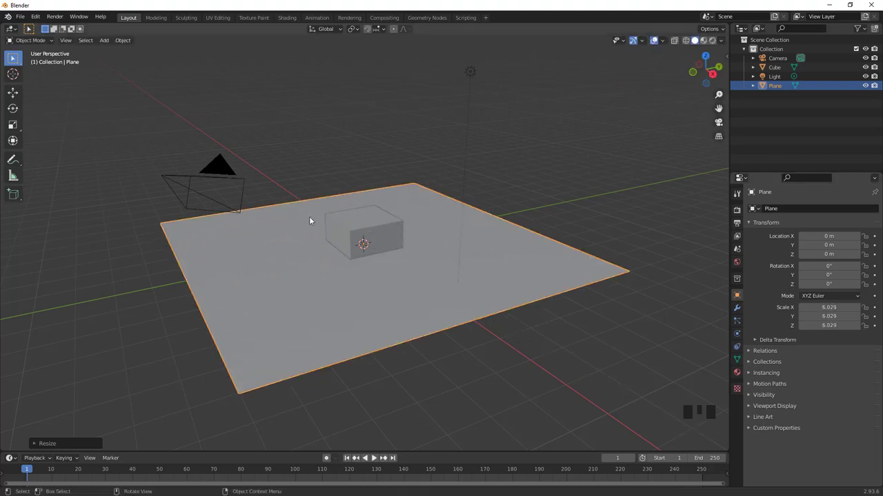
{"action": "left_click", "coordinate": [369, 231]}
{"action": "key", "text": "g"}
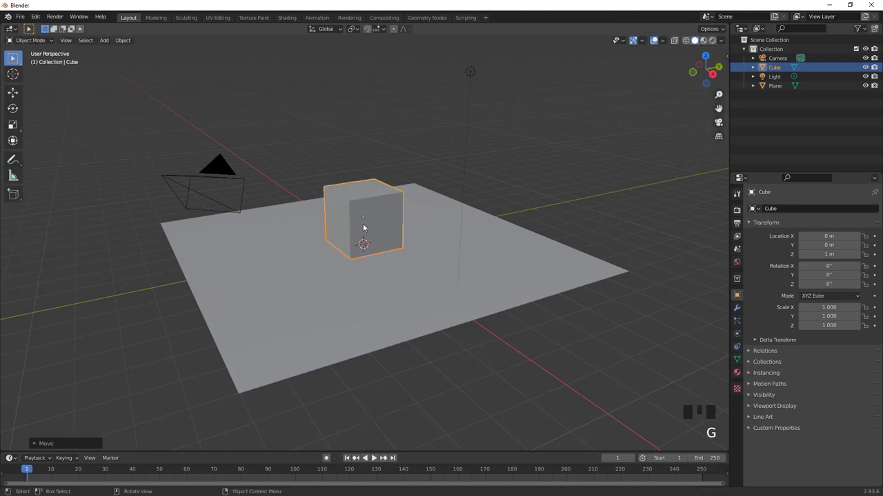
Round the cube into a smooth sphere with a level-2 subdivision.
{"action": "key", "text": "ctrl+2"}
{"action": "scroll", "scroll_direction": "up", "scroll_amount": 3}
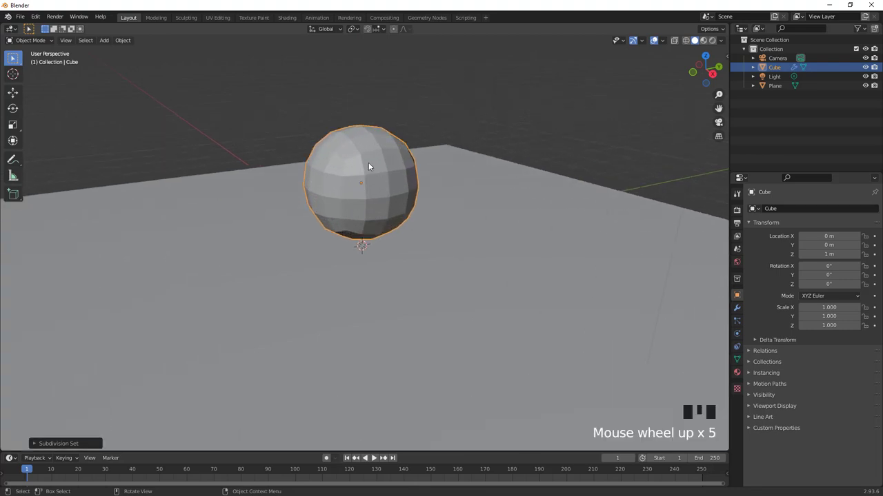
{"action": "left_click_drag", "start_coordinate": [387, 189], "coordinate": [385, 188]}
{"action": "scroll", "scroll_direction": "down", "scroll_amount": 3}
Show the scene in Material Preview shading with the light casting the sphere's shadow.
{"action": "left_click", "coordinate": [455, 77]}
{"action": "left_click_drag", "start_coordinate": [393, 251], "coordinate": [715, 41]}
{"action": "left_click", "coordinate": [715, 41]}
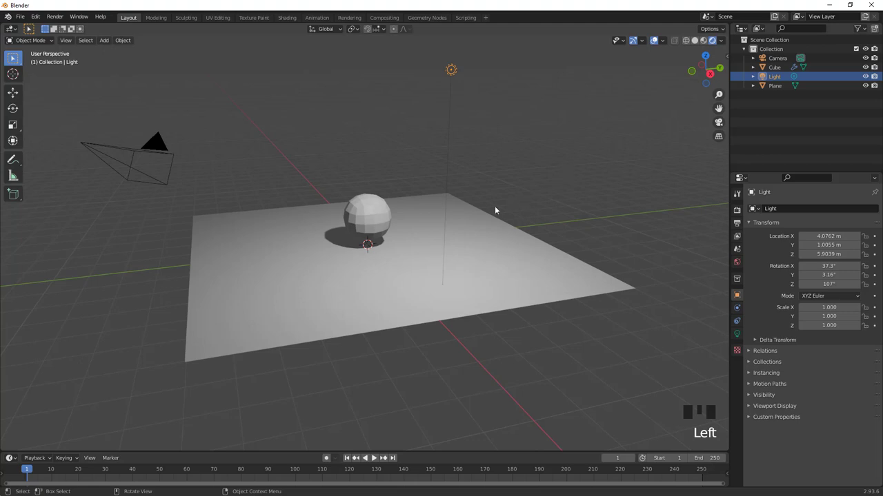
{"action": "left_click_drag", "start_coordinate": [420, 235], "coordinate": [375, 214]}
Give the sphere a red Base Color in its material settings.
{"action": "left_click", "coordinate": [375, 214]}
{"action": "left_click", "coordinate": [741, 376]}
{"action": "left_click", "coordinate": [819, 342]}
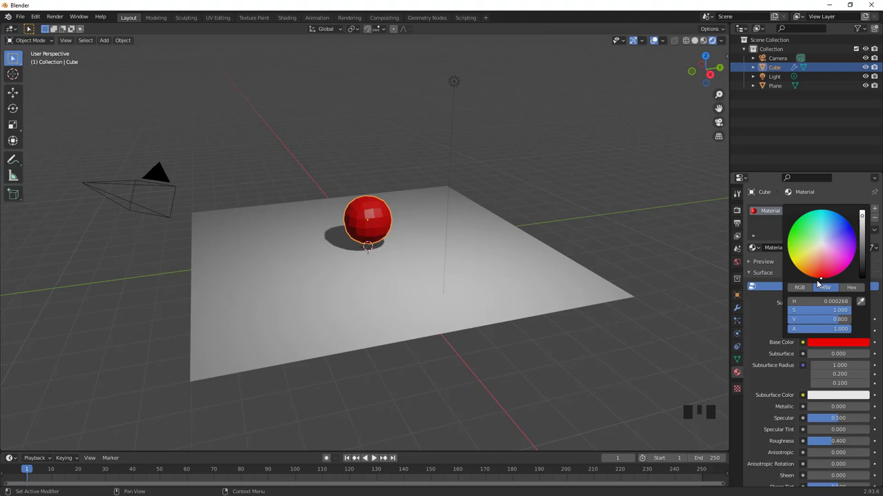
Orbit in close to inspect the red sphere's shading on the plane.
{"action": "scroll", "scroll_direction": "up", "scroll_amount": 3}
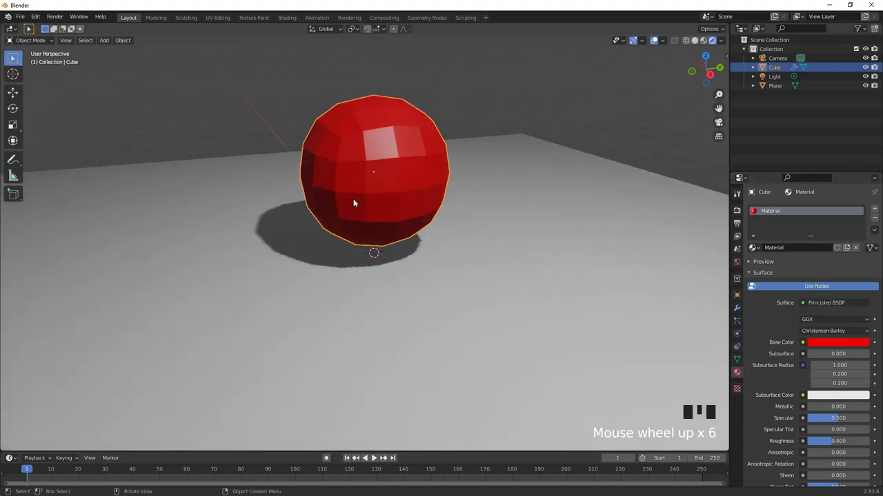
{"action": "left_click_drag", "start_coordinate": [390, 211], "coordinate": [405, 150]}
{"action": "left_click_drag", "start_coordinate": [405, 150], "coordinate": [443, 194]}
{"action": "left_click_drag", "start_coordinate": [442, 194], "coordinate": [499, 180]}
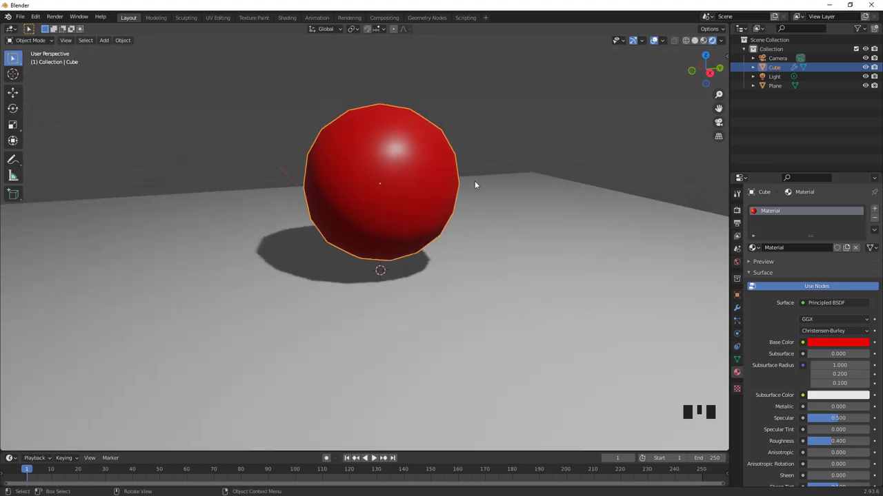
Switch the scene's render engine to Cycles.
{"action": "left_click", "coordinate": [741, 209]}
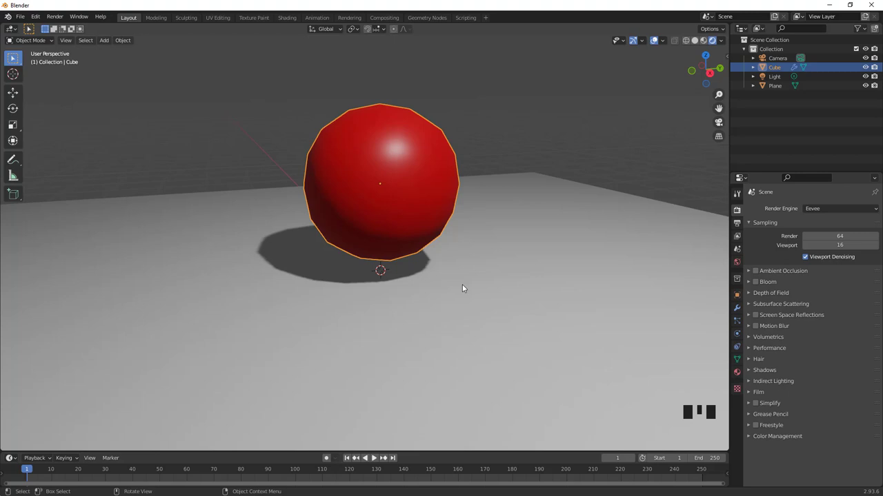
{"action": "left_click_drag", "start_coordinate": [796, 208], "coordinate": [820, 212]}
{"action": "left_click_drag", "start_coordinate": [820, 212], "coordinate": [440, 173]}
{"action": "scroll", "scroll_direction": "up", "scroll_amount": 3}
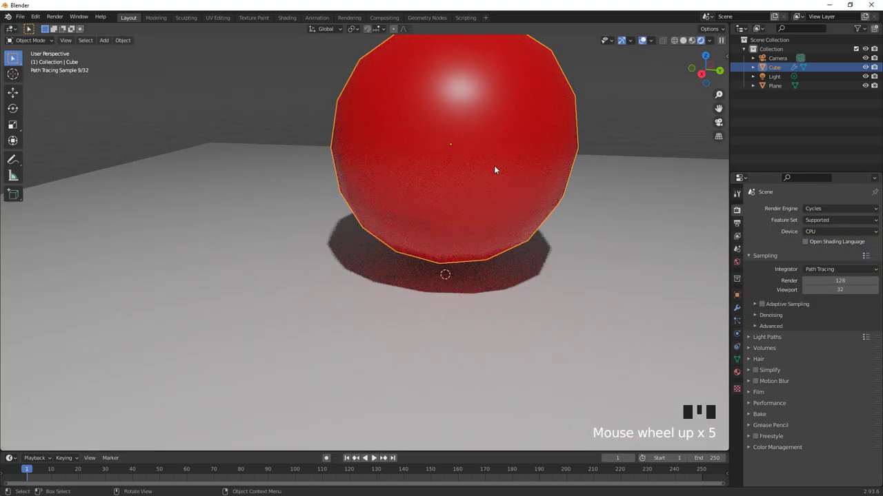
View the path-traced sphere from several angles with its object properties shown.
{"action": "left_click_drag", "start_coordinate": [462, 223], "coordinate": [738, 297]}
{"action": "left_click", "coordinate": [739, 297]}
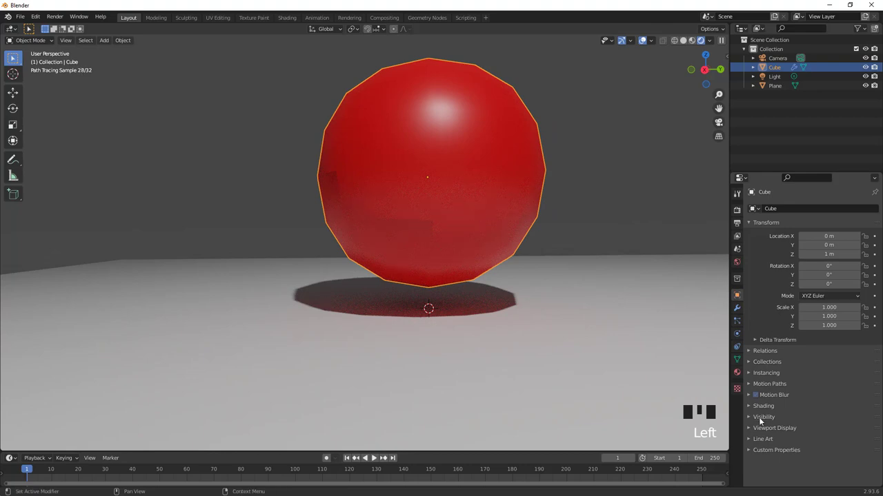
{"action": "left_click_drag", "start_coordinate": [750, 427], "coordinate": [806, 464]}
{"action": "left_click_drag", "start_coordinate": [403, 241], "coordinate": [349, 224]}
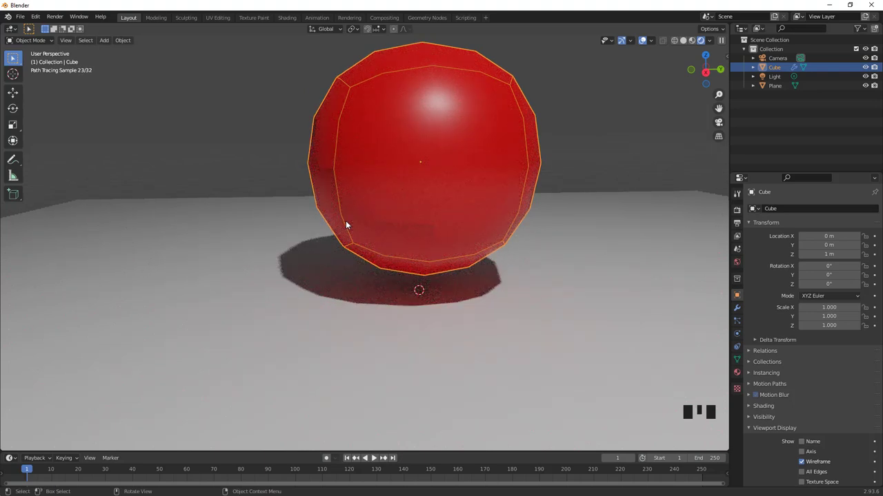
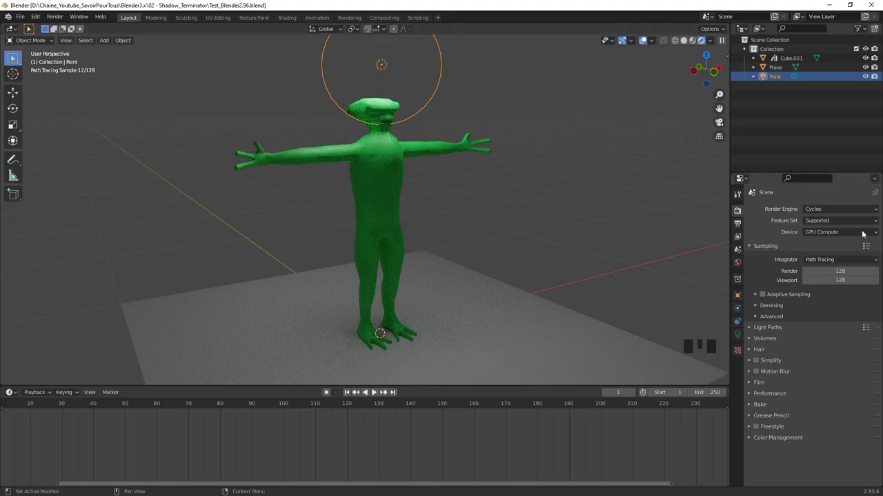
Zoom in on the green figure's torso, then pull back to see the whole figure.
{"action": "scroll", "scroll_direction": "up", "scroll_amount": 3}
{"action": "left_click_drag", "start_coordinate": [443, 271], "coordinate": [427, 180]}
{"action": "scroll", "scroll_direction": "up", "scroll_amount": 3}
{"action": "scroll", "scroll_direction": "up", "scroll_amount": 3}
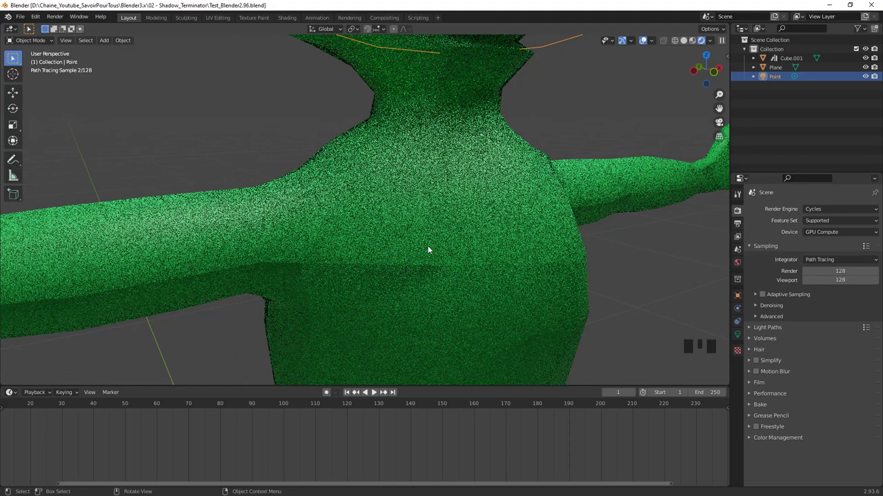
{"action": "scroll", "scroll_direction": "down", "scroll_amount": 3}
{"action": "left_click_drag", "start_coordinate": [456, 255], "coordinate": [398, 258]}
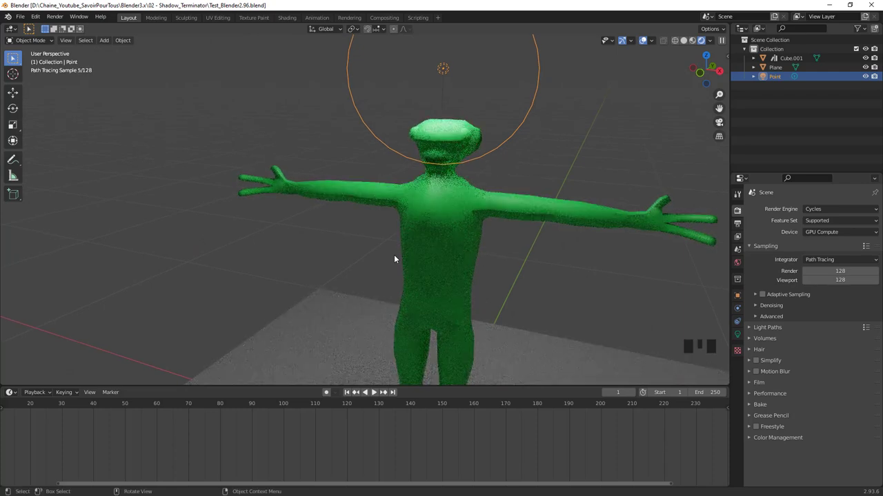